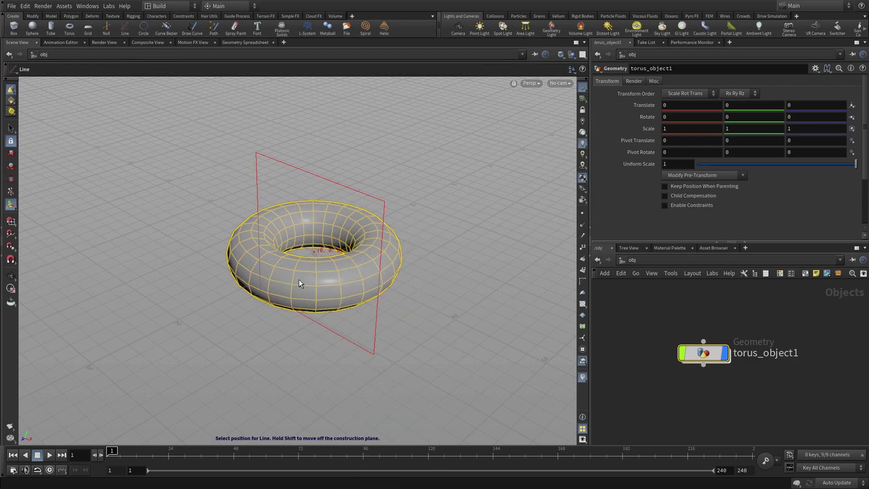
Step: Place line_object1 at the origin beside the torus and set its Length to 5
key(Return)
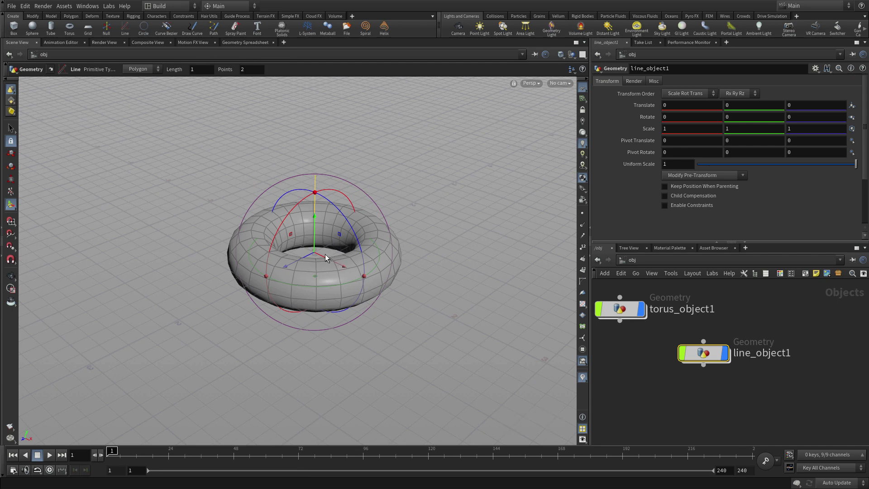